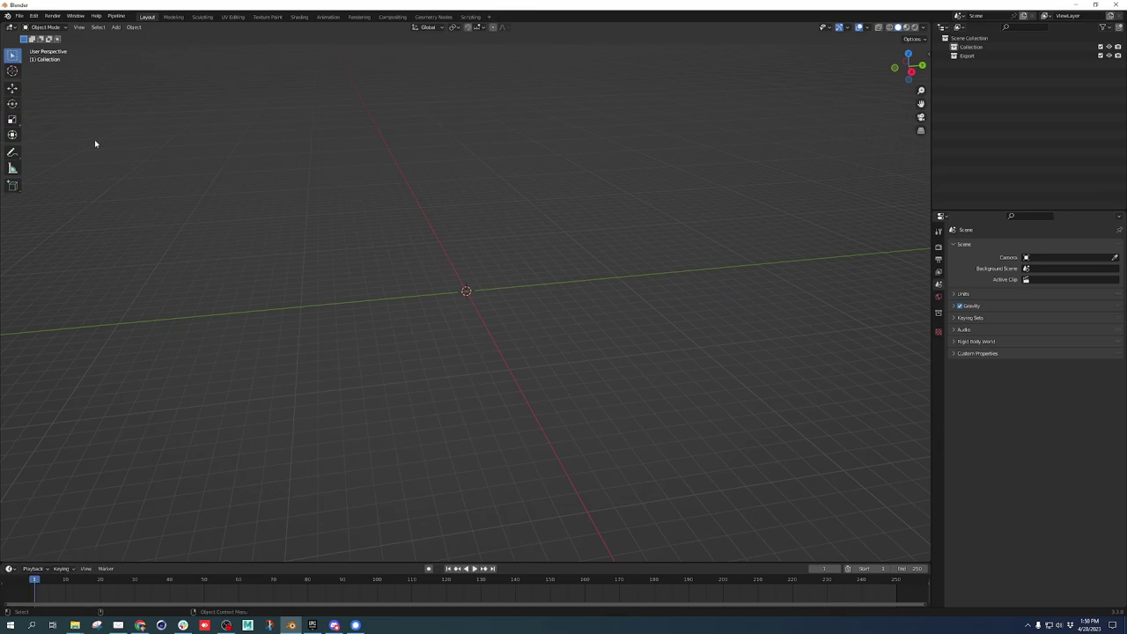
Bring up the Import menu to load the animated character from an FBX file.
{"action": "left_click_drag", "start_coordinate": [22, 16], "coordinate": [123, 186]}
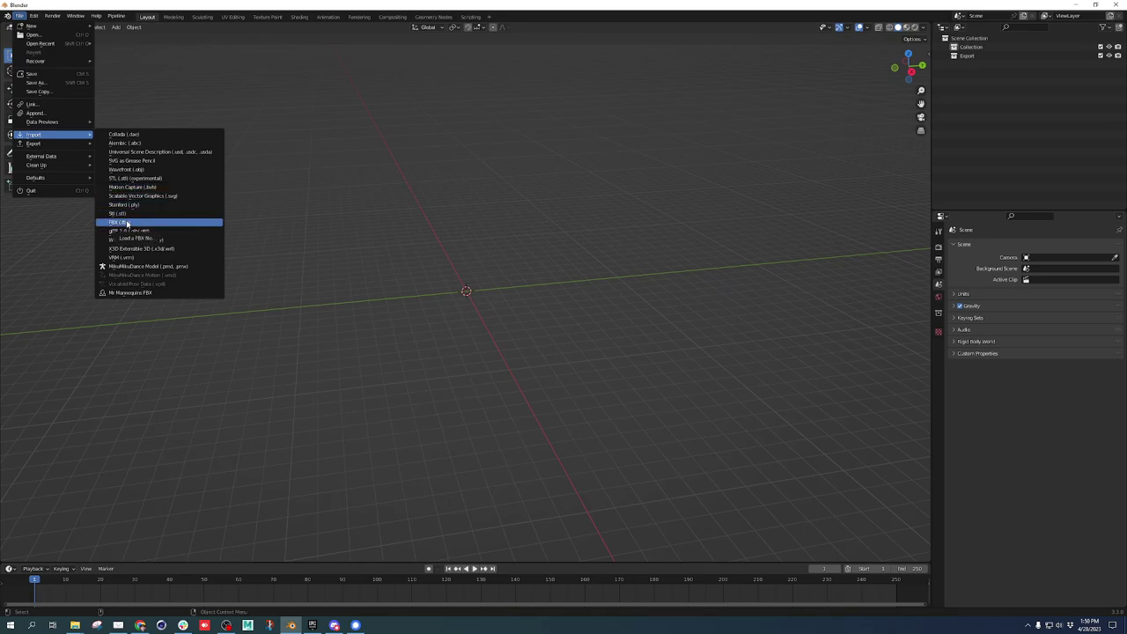
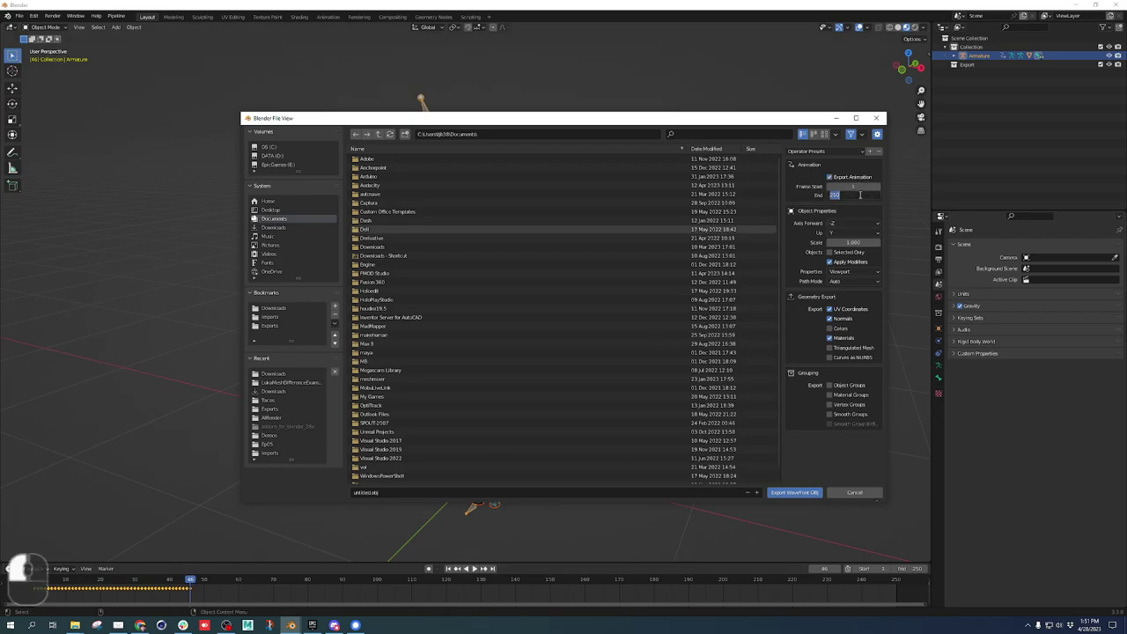
Set the OBJ export's end frame to 6 for the per-frame animation sequence.
{"action": "key", "text": "4"}
{"action": "key", "text": "6"}
{"action": "key", "text": "Tab"}
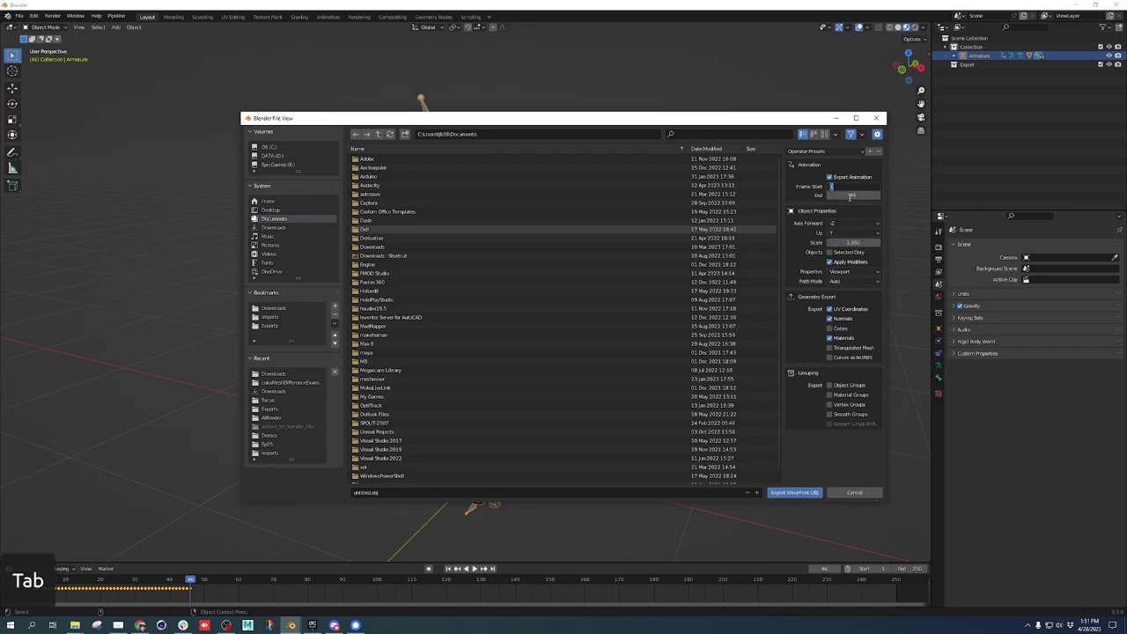
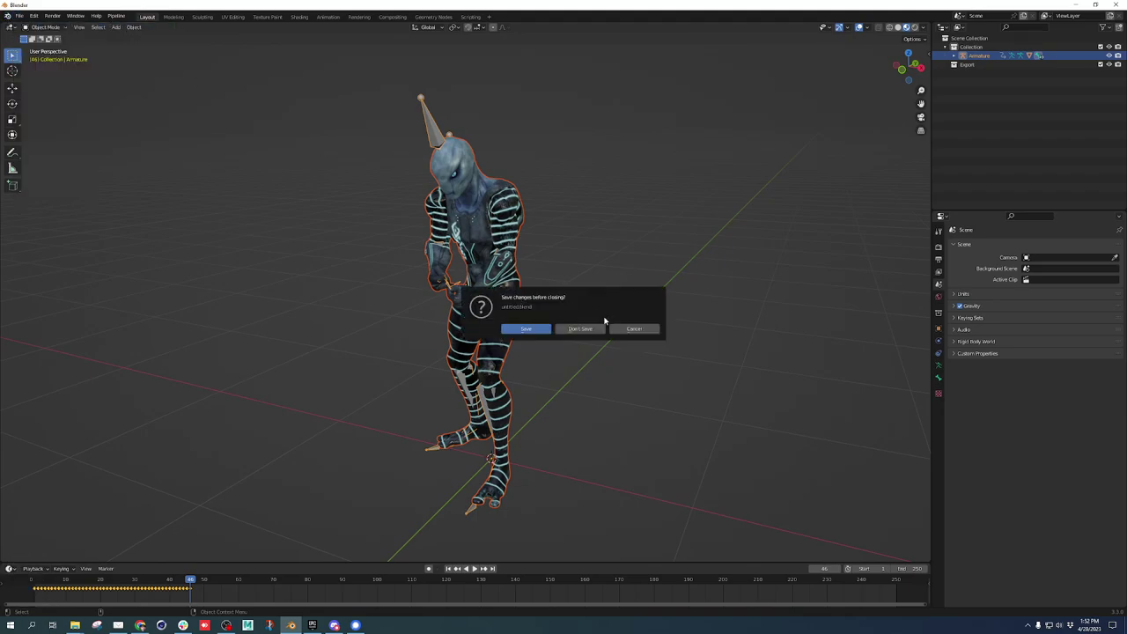
Start a fresh scene without saving and reach the Wavefront OBJ import browser.
{"action": "left_click_drag", "start_coordinate": [588, 326], "coordinate": [558, 439]}
{"action": "left_click_drag", "start_coordinate": [448, 394], "coordinate": [13, 15]}
{"action": "left_click_drag", "start_coordinate": [22, 17], "coordinate": [48, 151]}
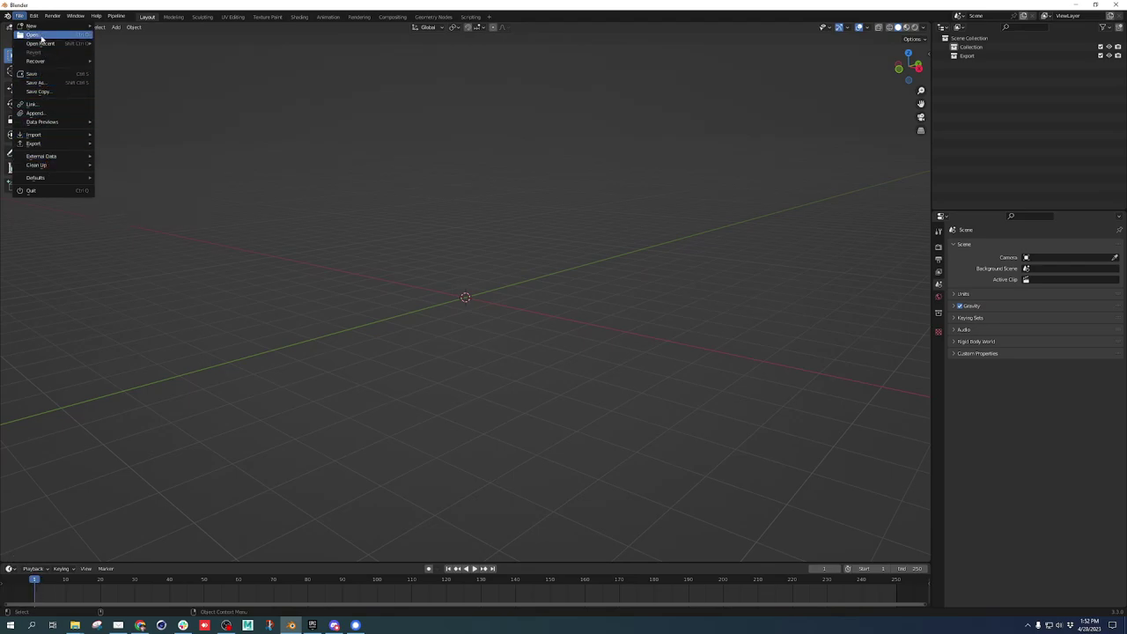
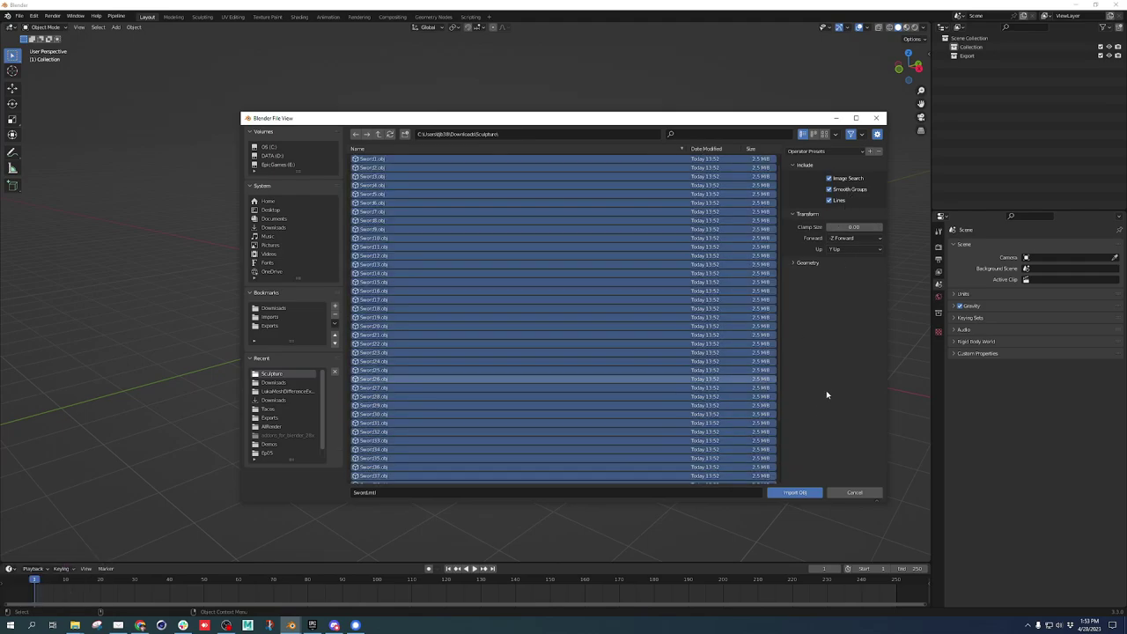
Expand the Geometry import options for the selected OBJ frame files.
{"action": "left_click_drag", "start_coordinate": [807, 264], "coordinate": [795, 427]}
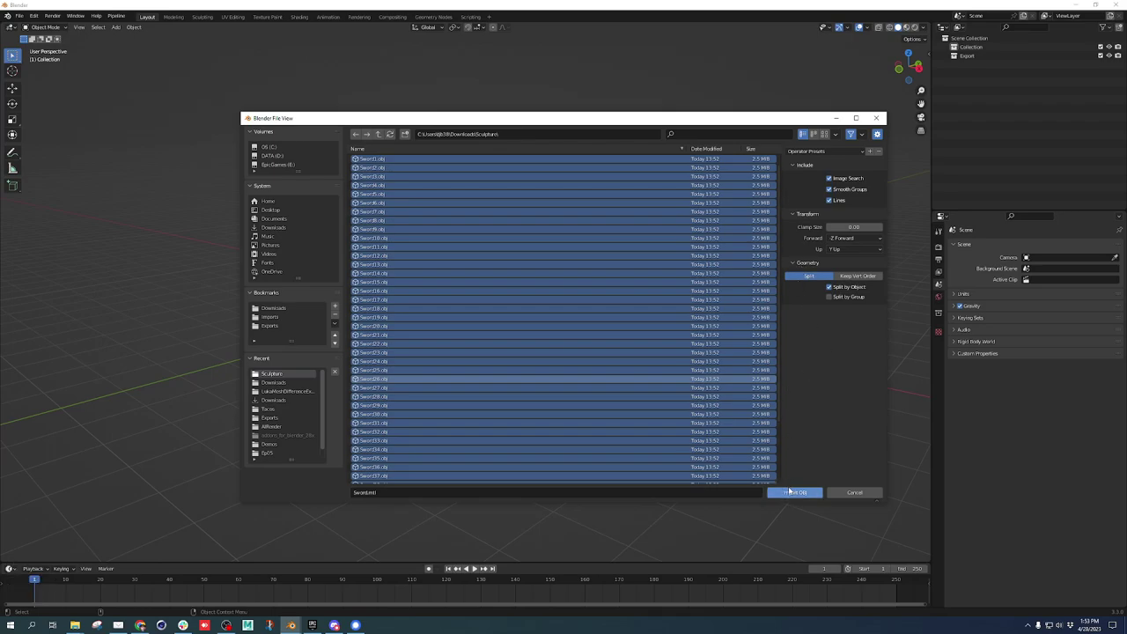
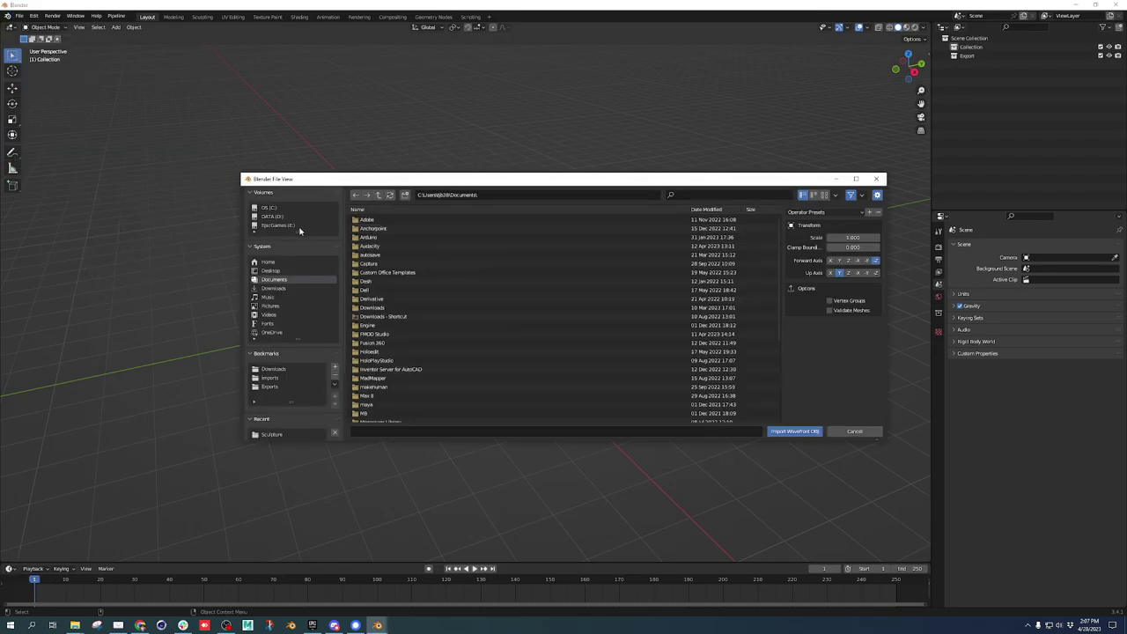
Enter the Downloads\Sculpture folder listing the numbered OBJ frames.
{"action": "left_click_drag", "start_coordinate": [286, 285], "coordinate": [382, 260]}
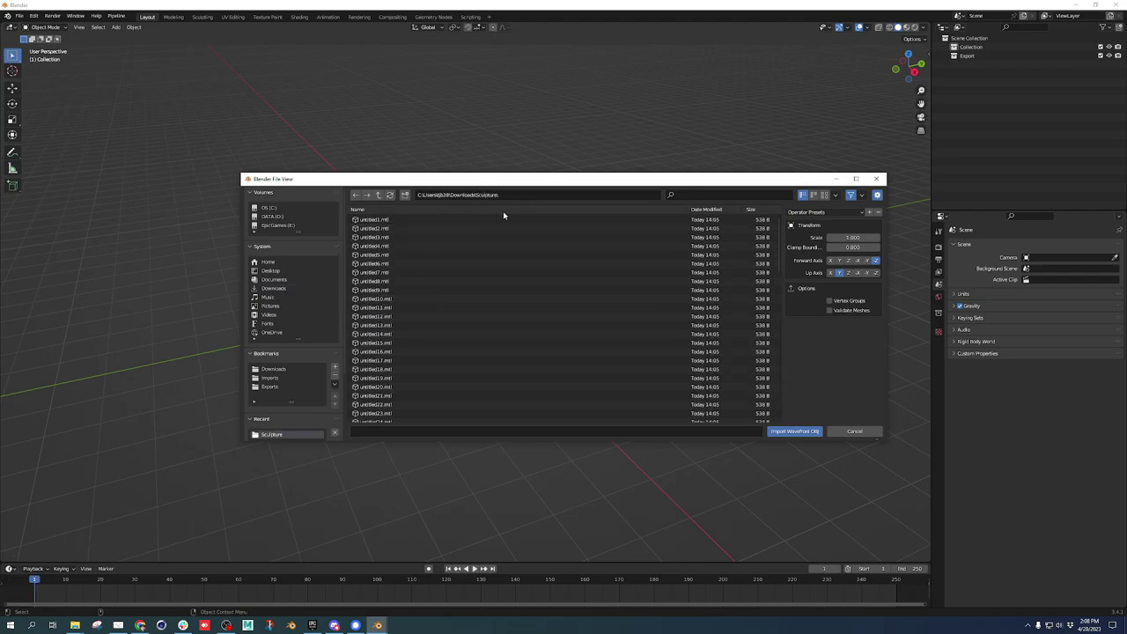
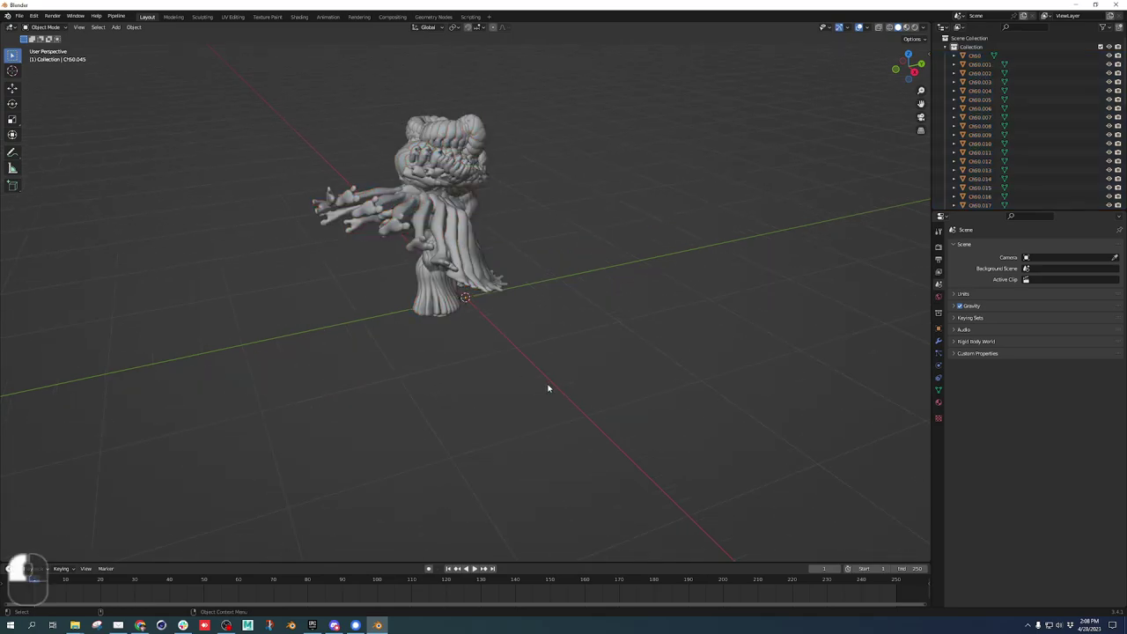
Import all OBJ frames into one many-mesh sculpture and orbit to inspect it.
{"action": "left_click", "coordinate": [539, 387]}
{"action": "left_click_drag", "start_coordinate": [538, 382], "coordinate": [524, 364]}
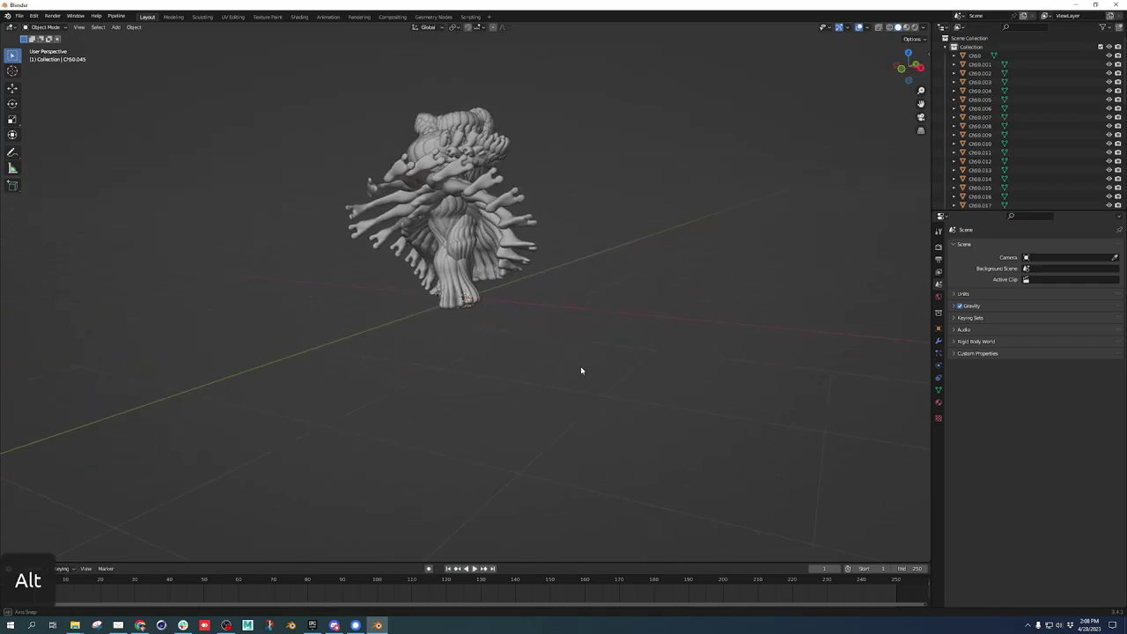